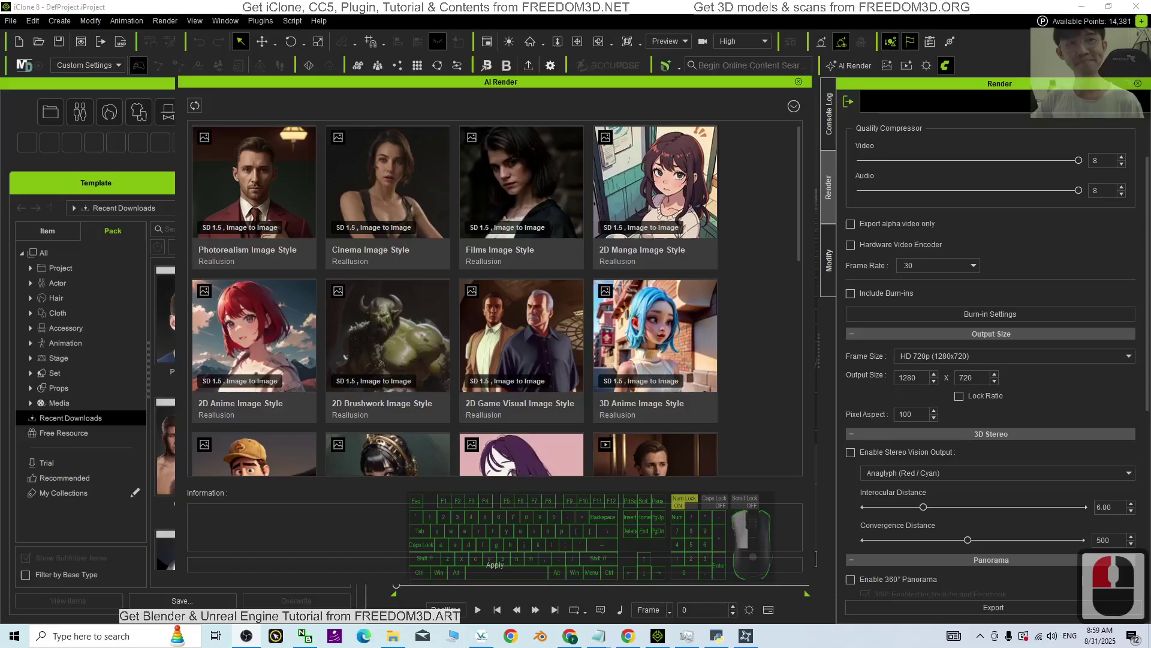
- Scroll through the AI Render style library, past the image-to-image and video-to-video templates
scroll(down, 3)
click(576, 325)
scroll(down, 3)
scroll(down, 3)
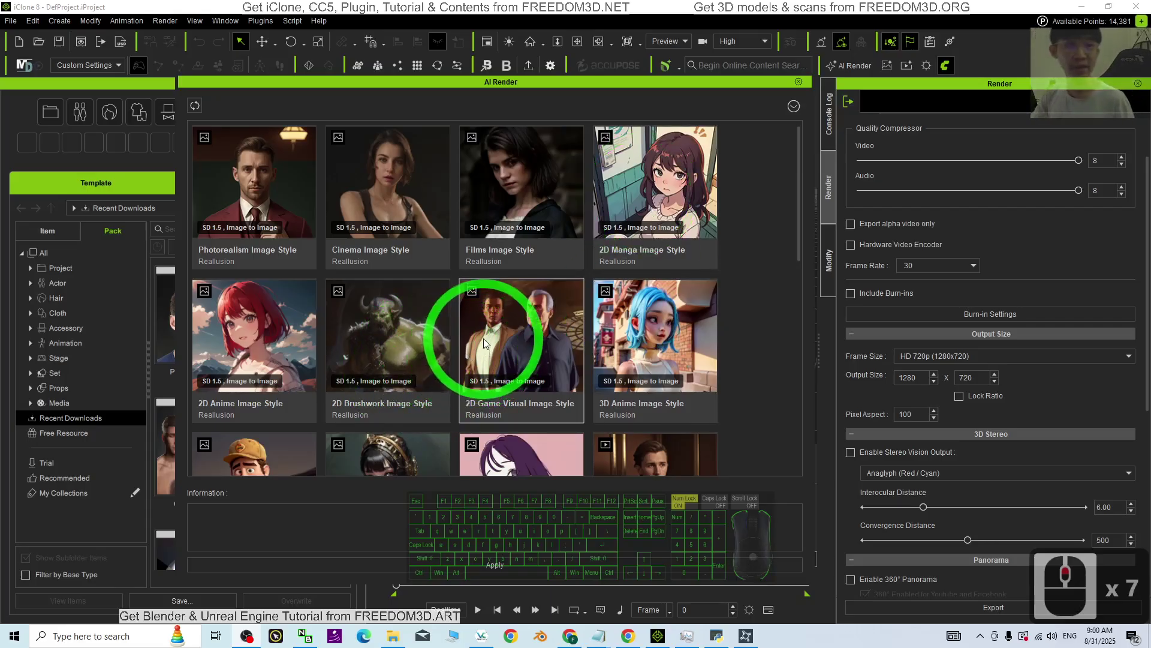
scroll(down, 3)
scroll(up, 3)
scroll(down, 3)
scroll(down, 3)
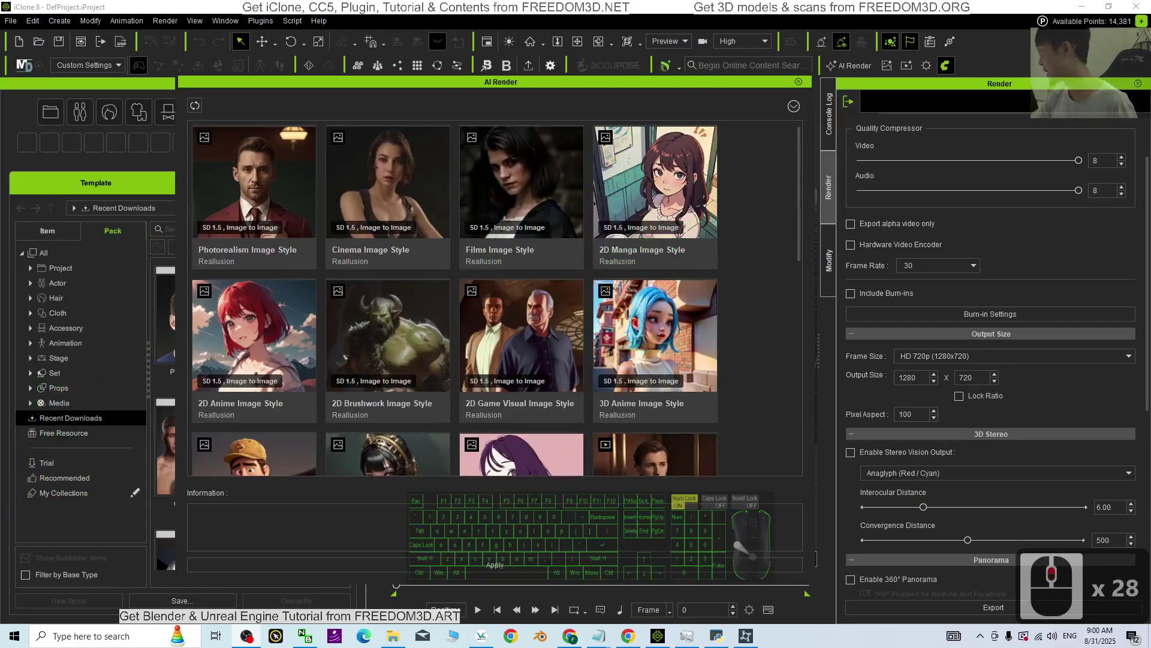
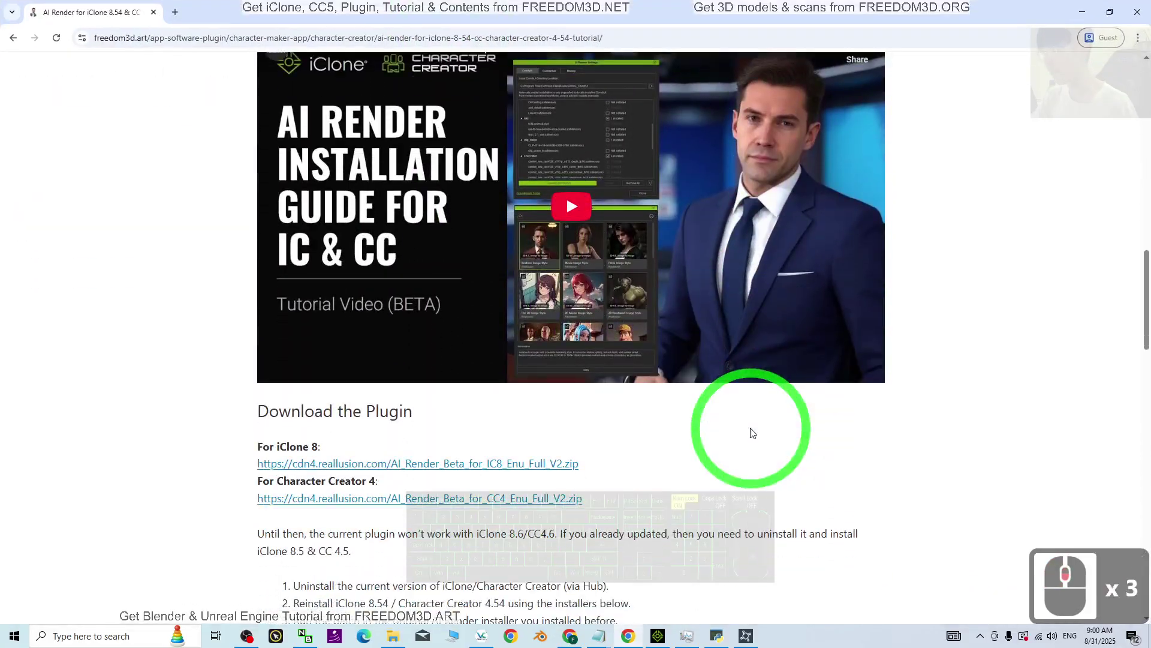
- Scroll the freedom3d.art AI Render tutorial page down to the Download the Plugin section
scroll(up, 3)
scroll(down, 3)
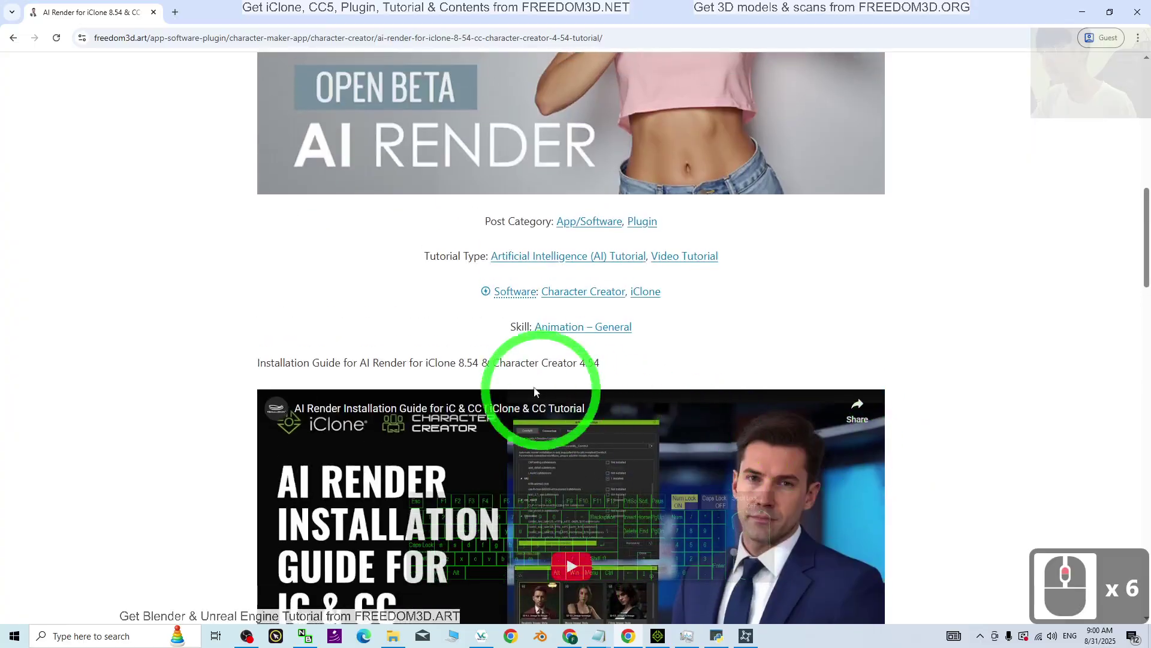
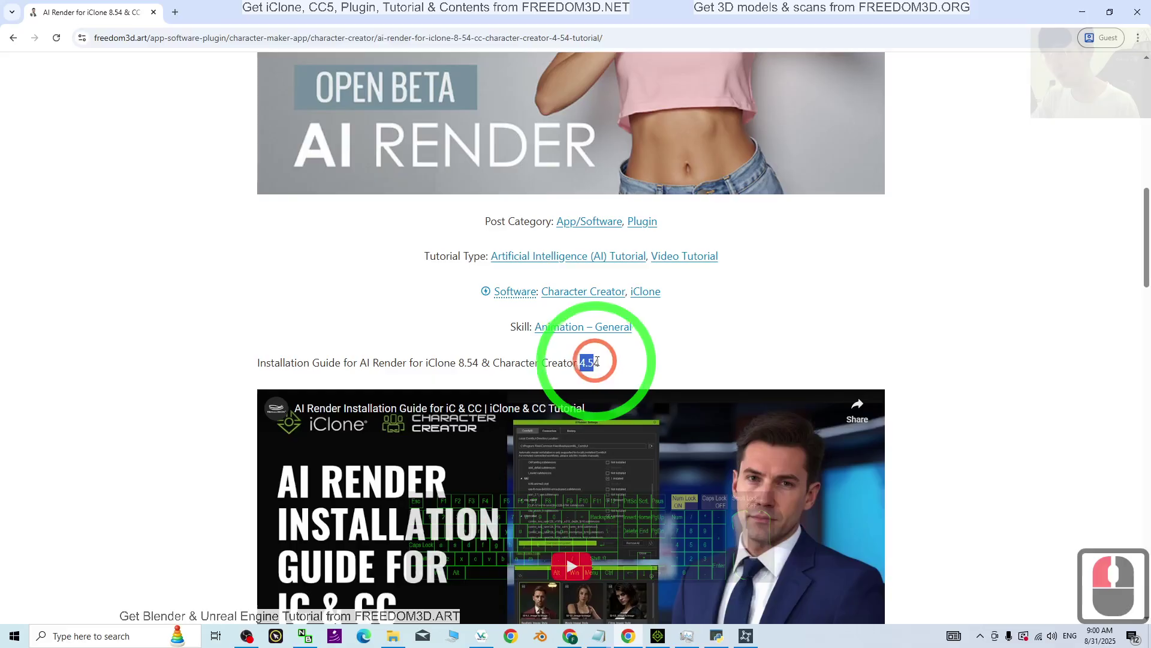
click(1040, 403)
scroll(down, 3)
scroll(up, 3)
scroll(down, 3)
scroll(down, 3)
scroll(down, 3)
drag(1010, 412, 1025, 421)
scroll(down, 3)
scroll(up, 3)
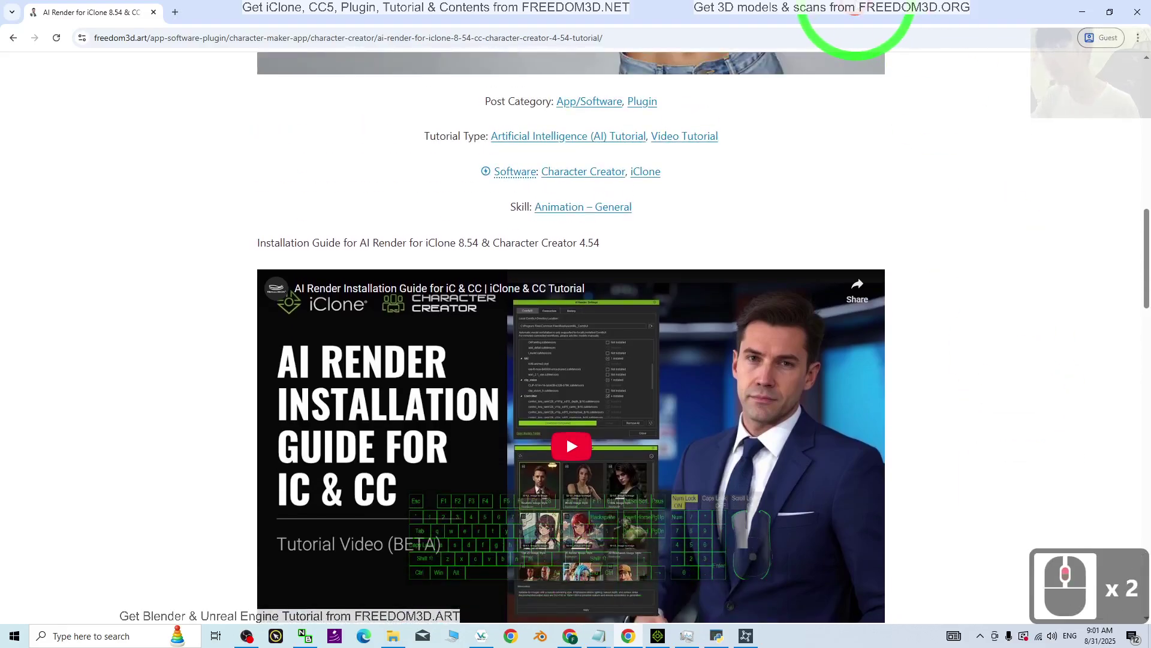
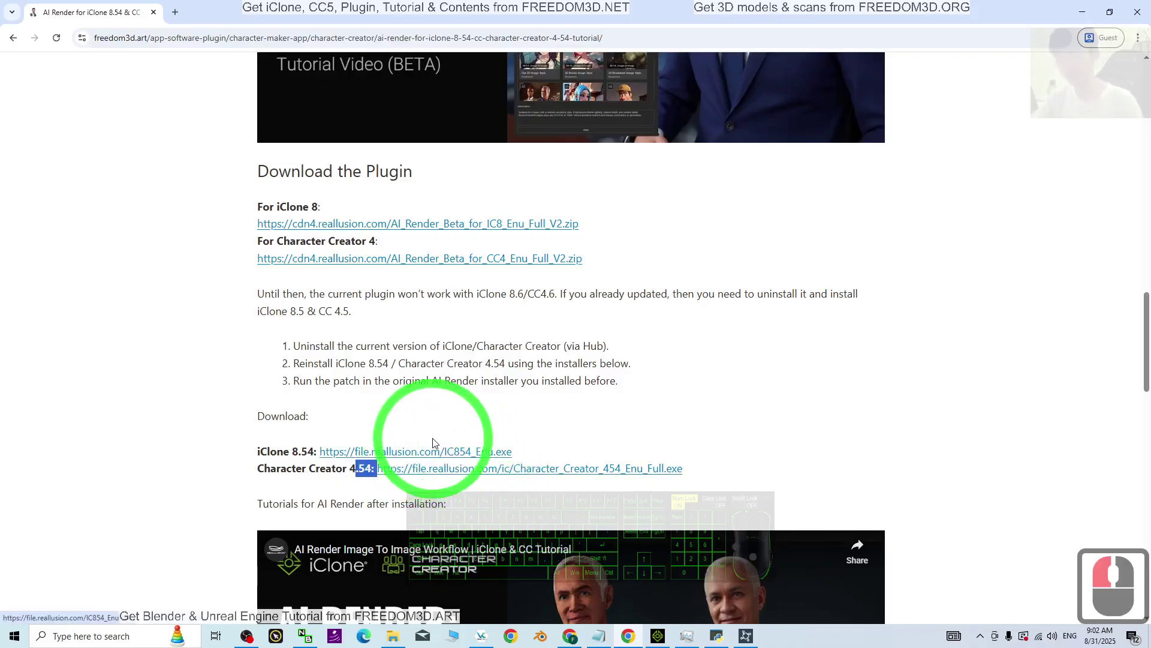
- Download the iClone 8 and Character Creator 4 AI Render zips and view them in Downloads > Compressed
drag(708, 486, 615, 479)
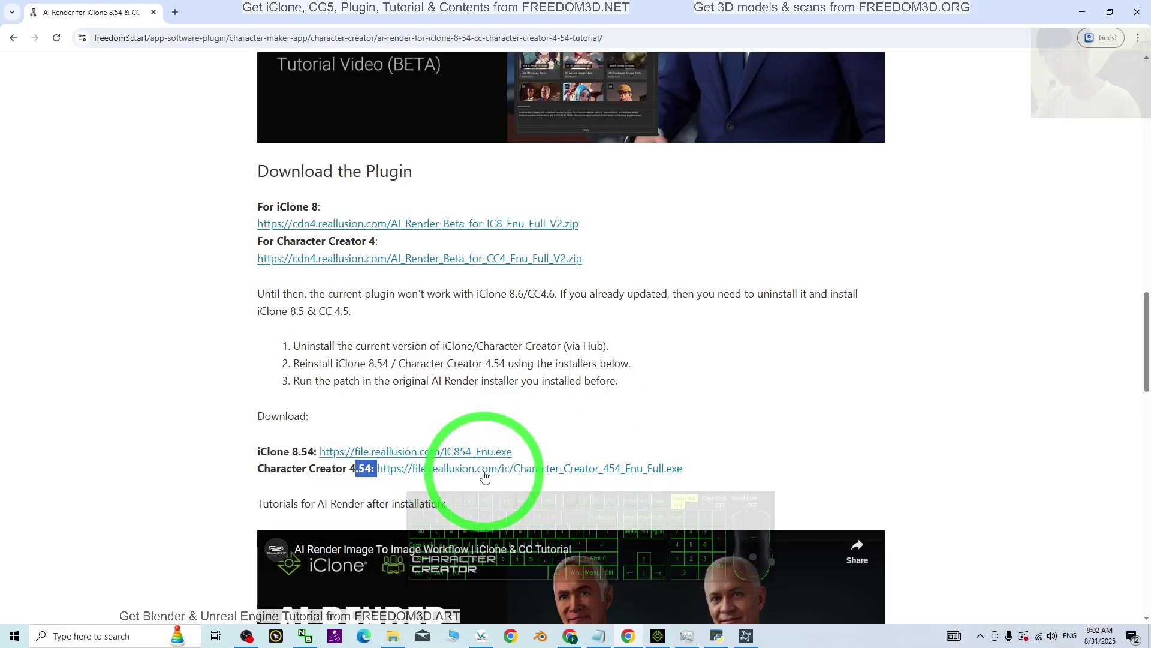
drag(730, 375, 570, 438)
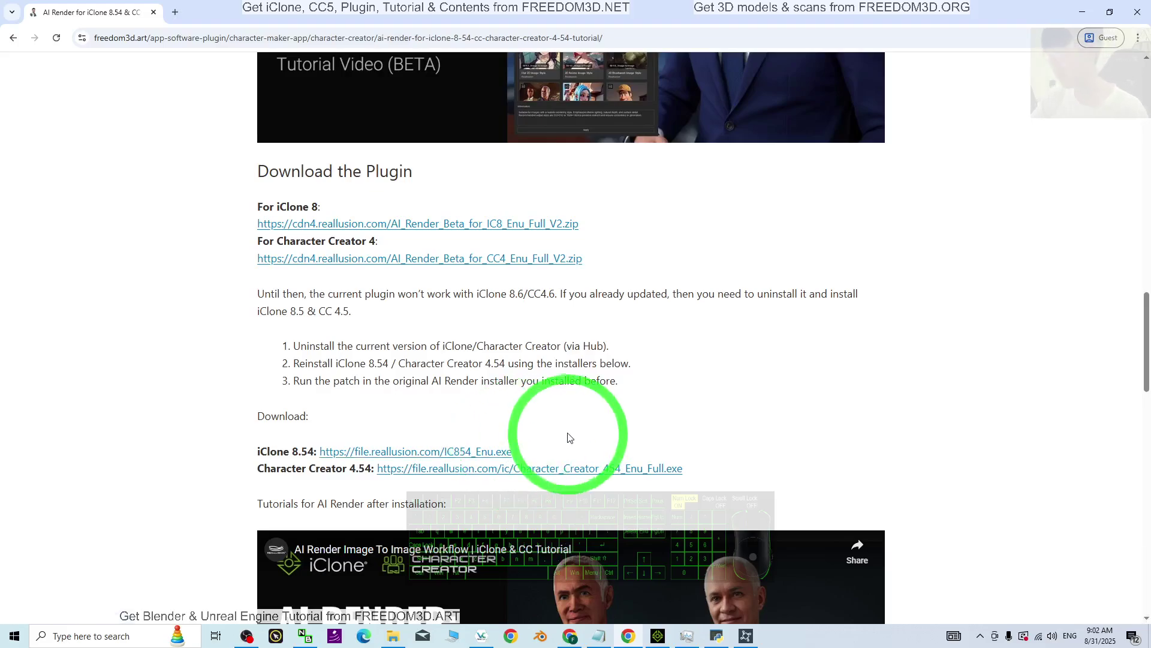
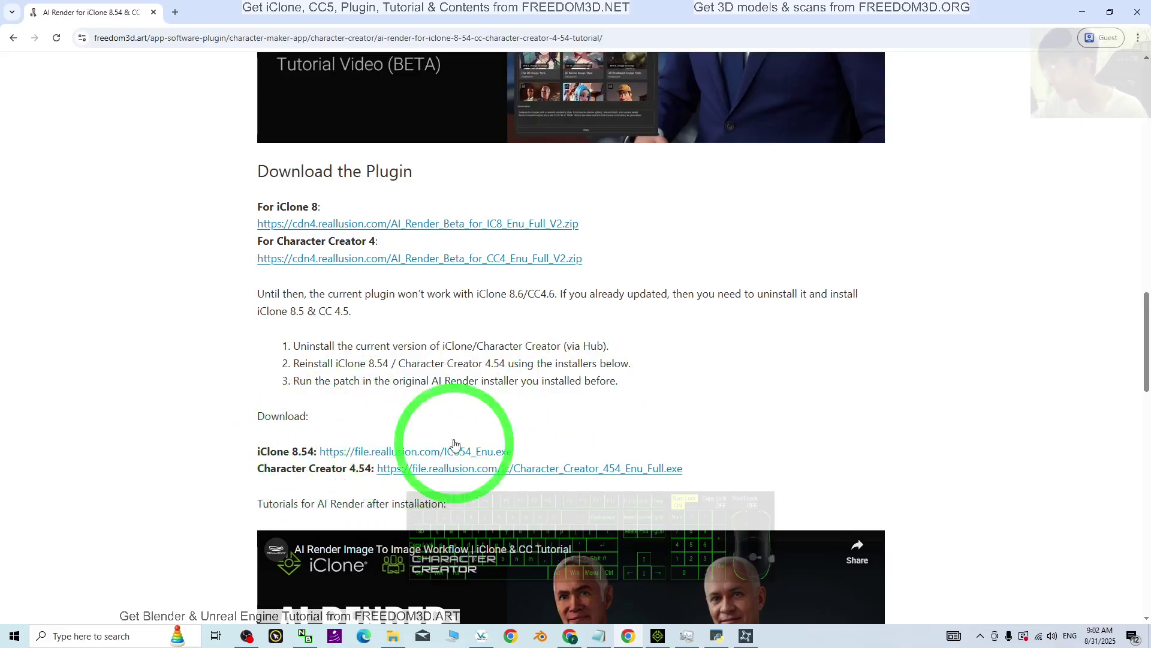
scroll(down, 3)
drag(694, 445, 480, 508)
drag(480, 508, 443, 539)
scroll(down, 3)
scroll(up, 3)
scroll(up, 3)
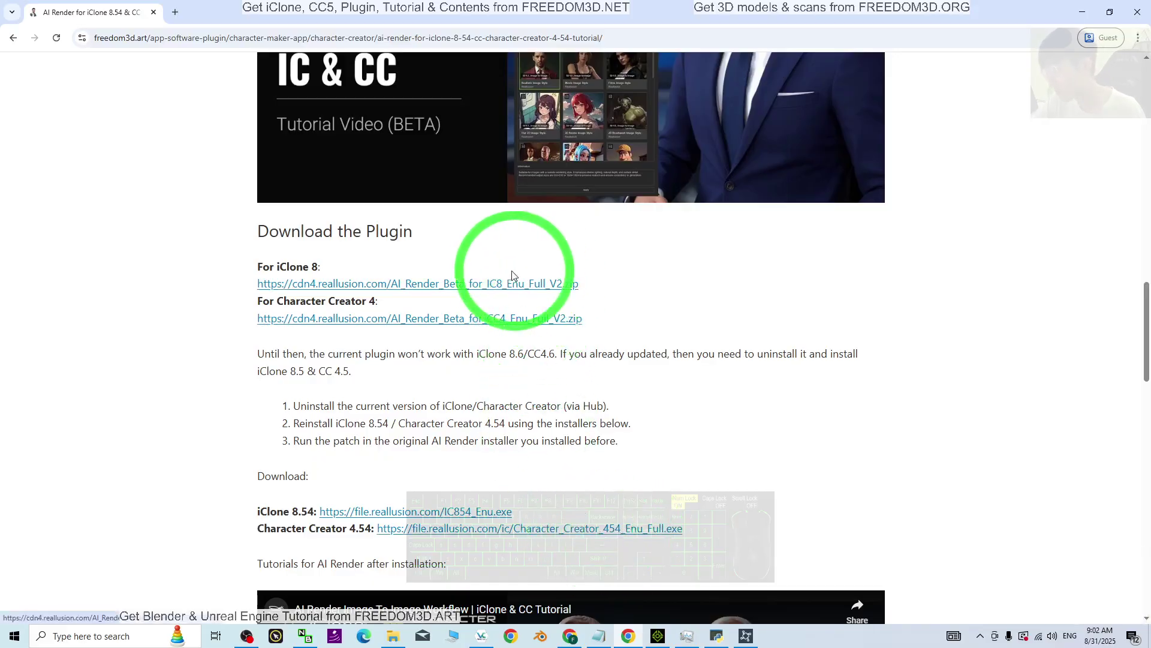
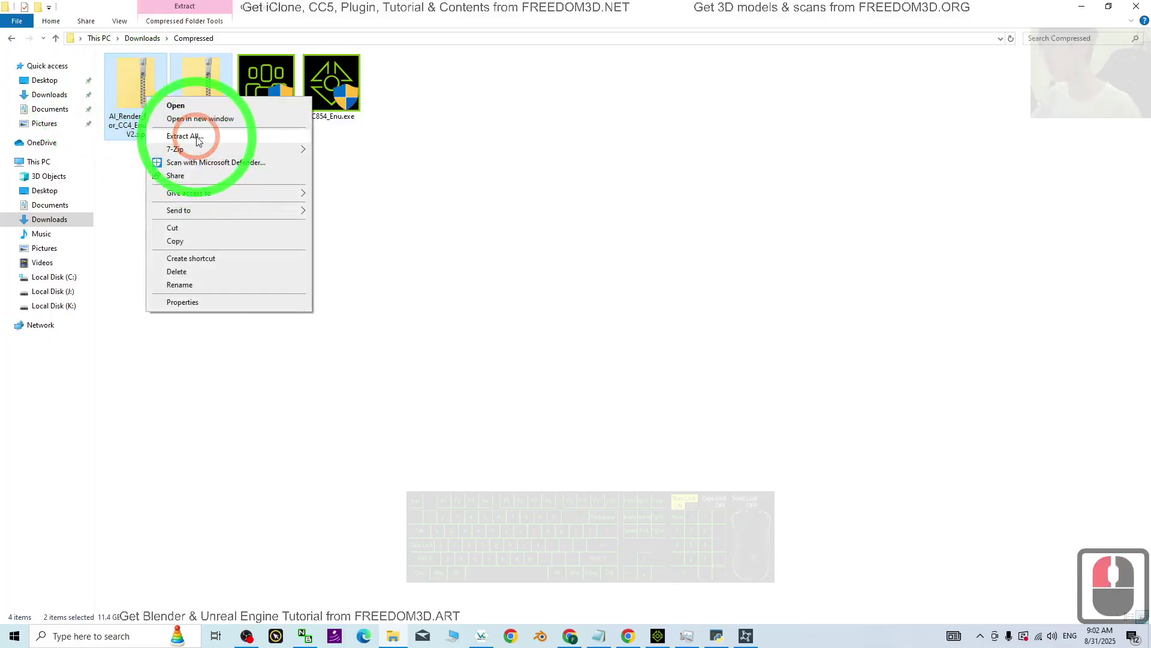
- Extract the Character Creator 4 AI Render zip into its own folder and close the result window
click(541, 236)
right_click(136, 103)
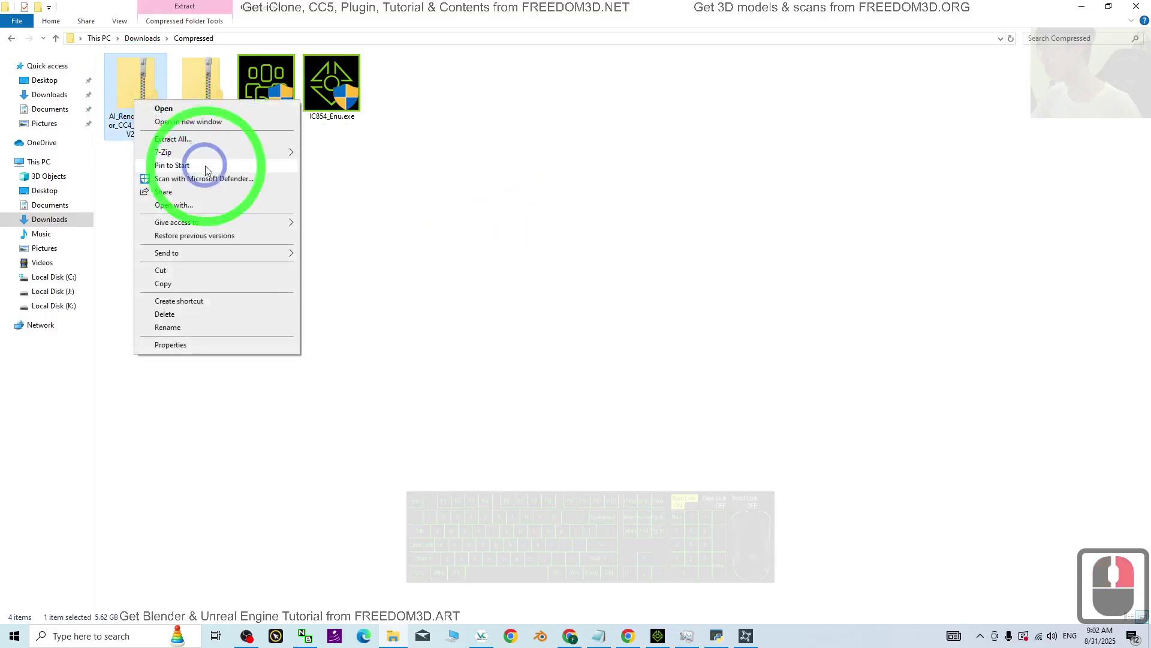
click(205, 144)
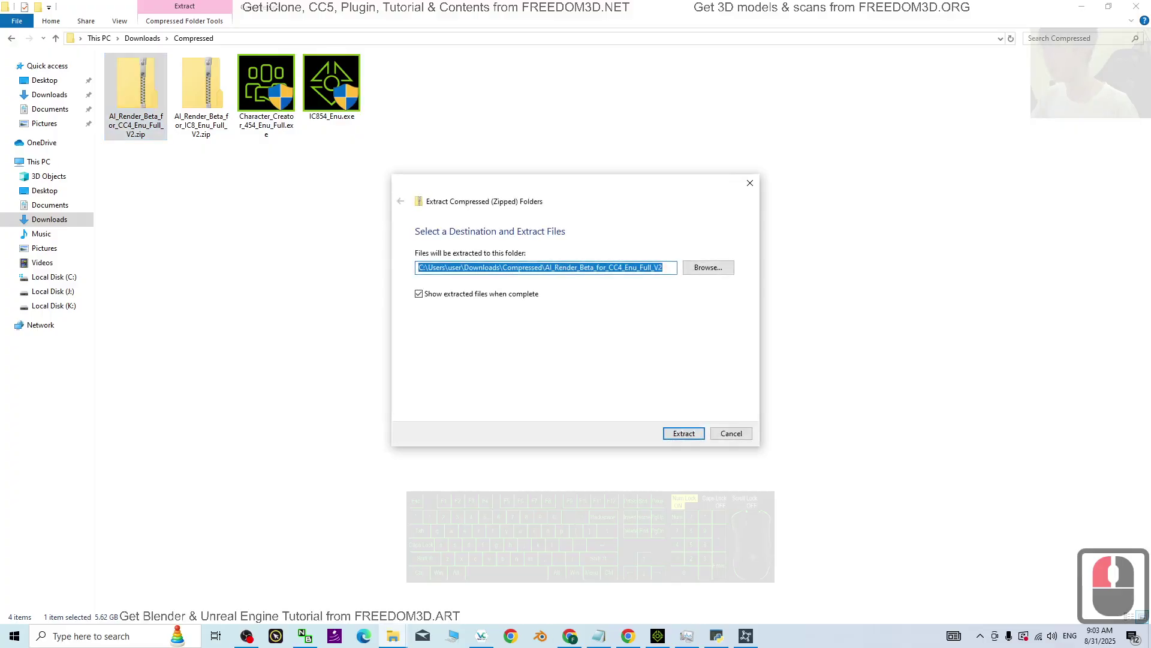
click(689, 438)
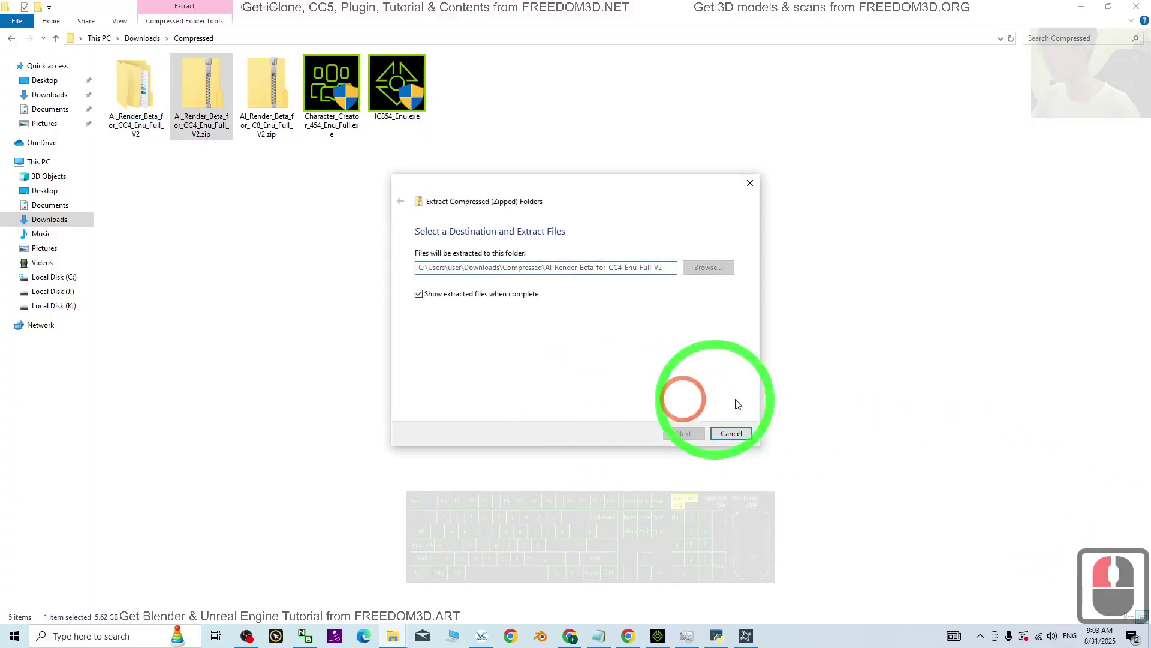
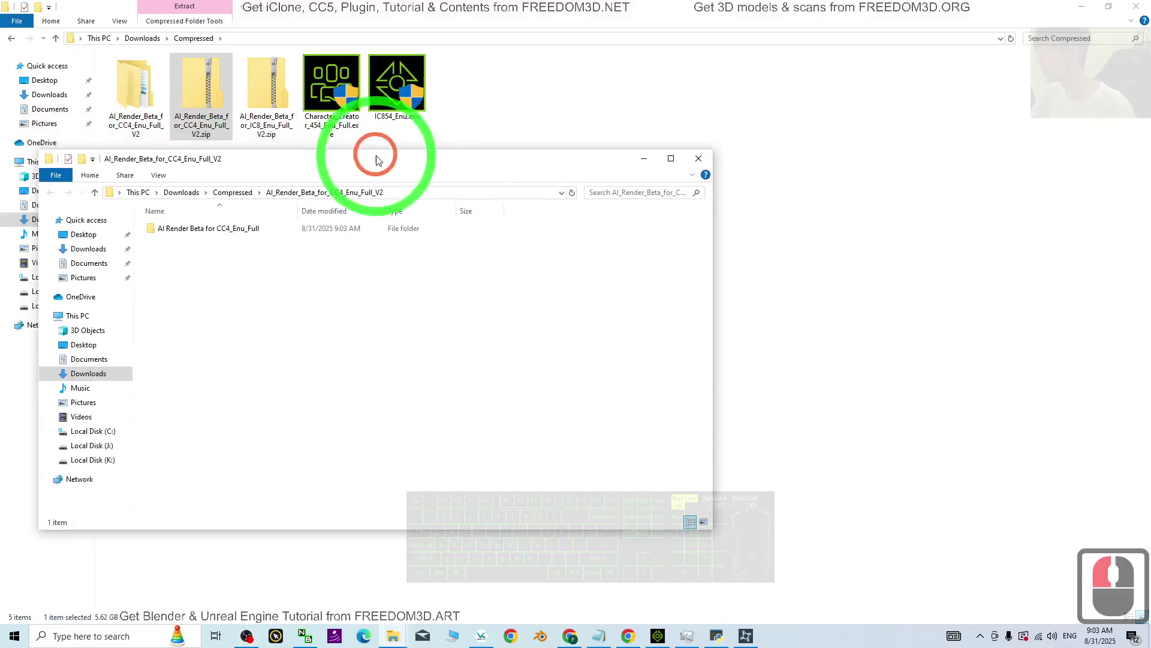
click(699, 163)
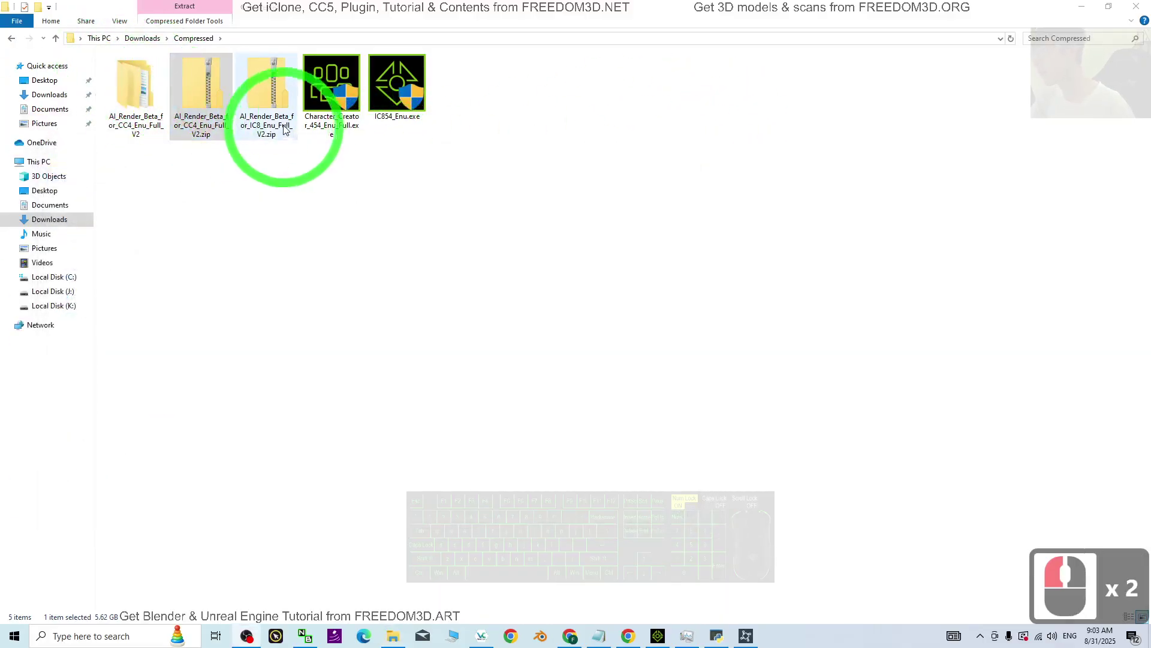
- Extract the iClone 8 AI Render zip into its own folder with Extract All
click(261, 112)
click(268, 100)
click(192, 92)
click(276, 91)
click(269, 97)
right_click(269, 97)
click(321, 137)
click(692, 438)
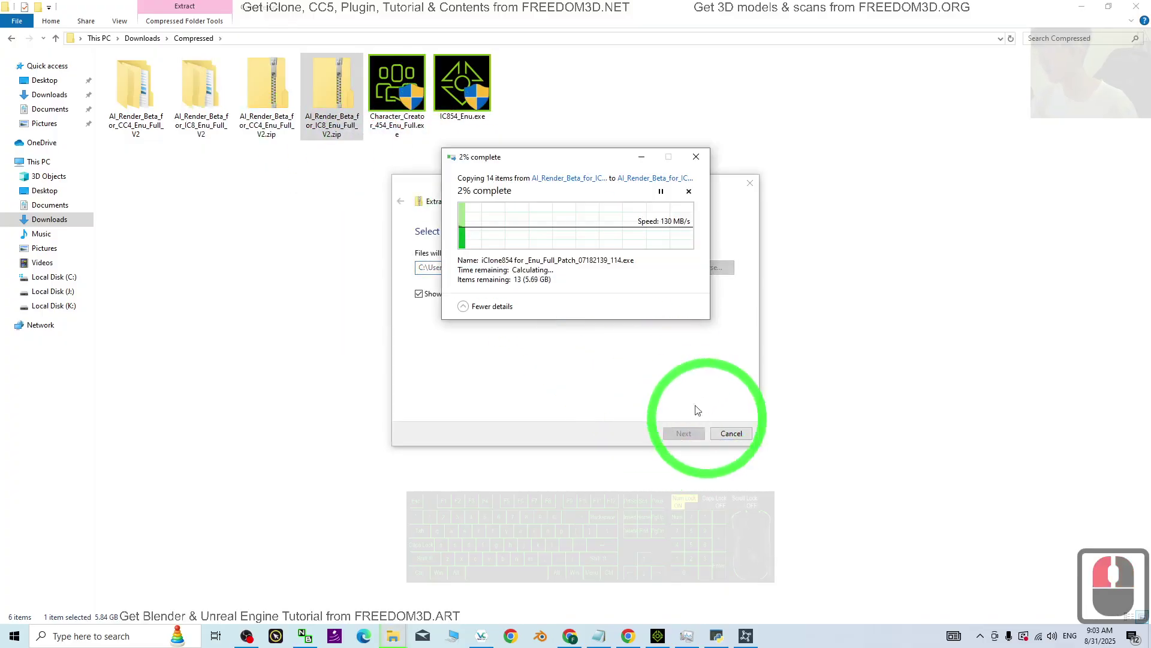
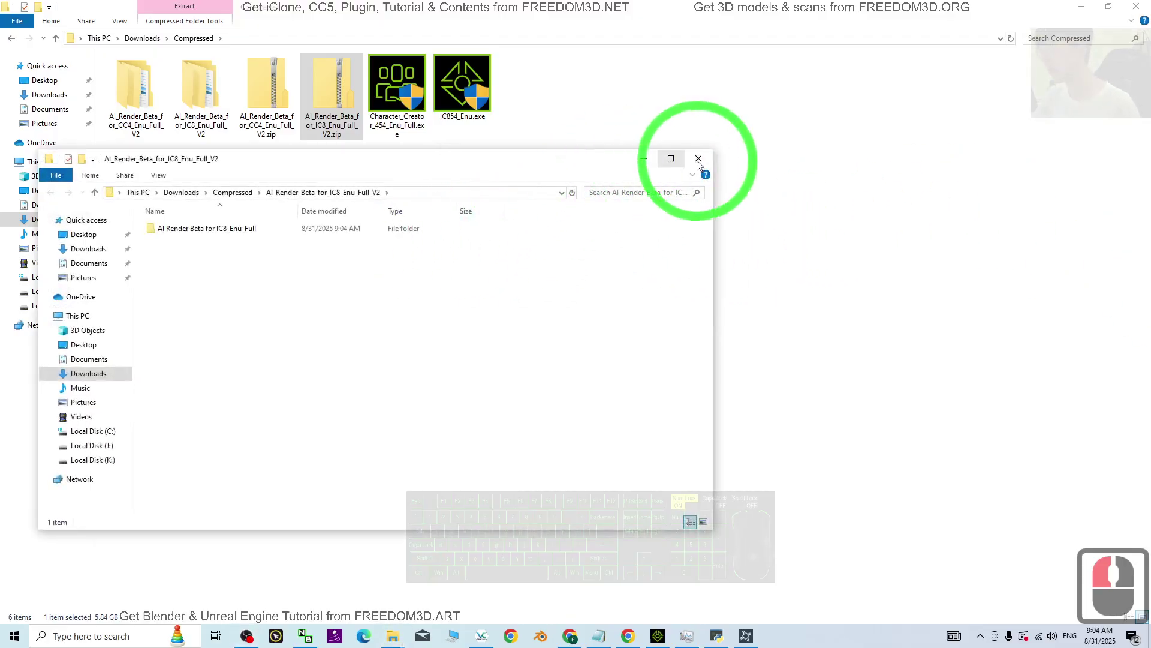
- Open AI_Render_Beta_for_IC8_Enu_Full_V2 and its inner AI Render Beta for IC8_Enu_Full folder
click(507, 262)
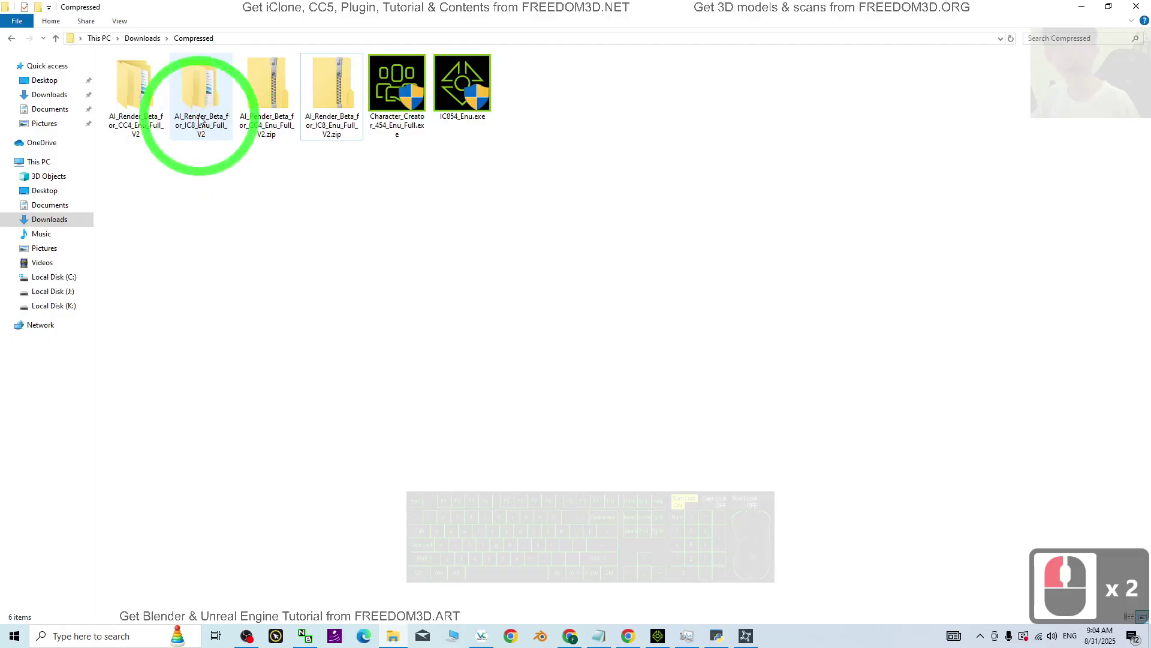
click(203, 207)
click(201, 103)
click(146, 93)
click(205, 114)
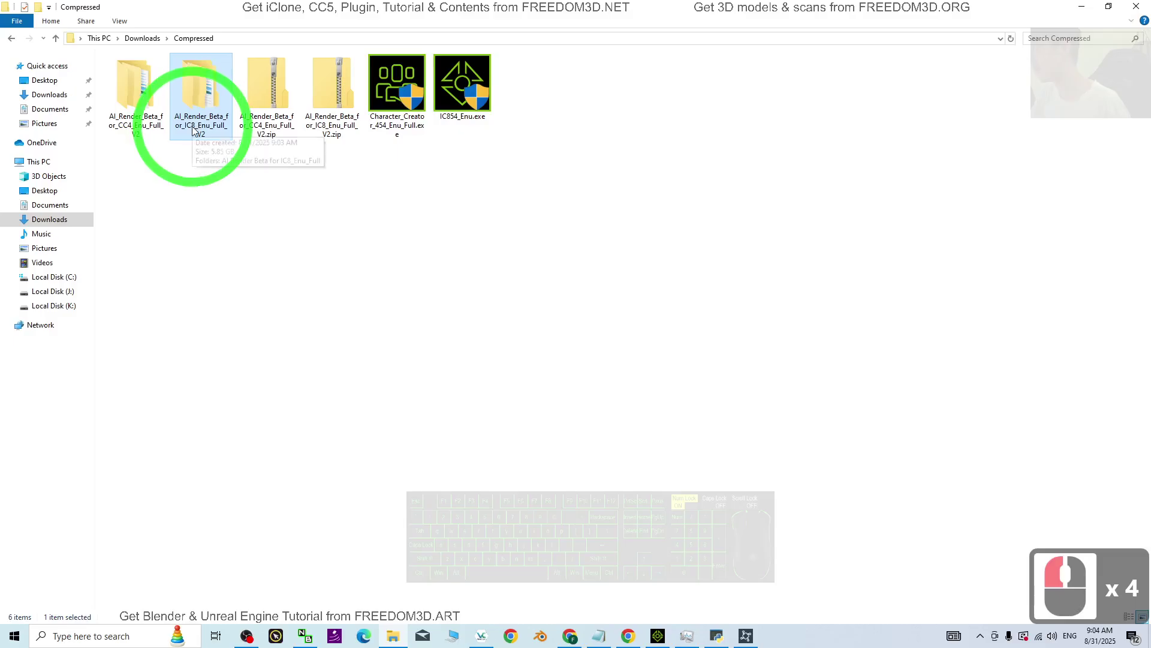
click(126, 127)
click(204, 124)
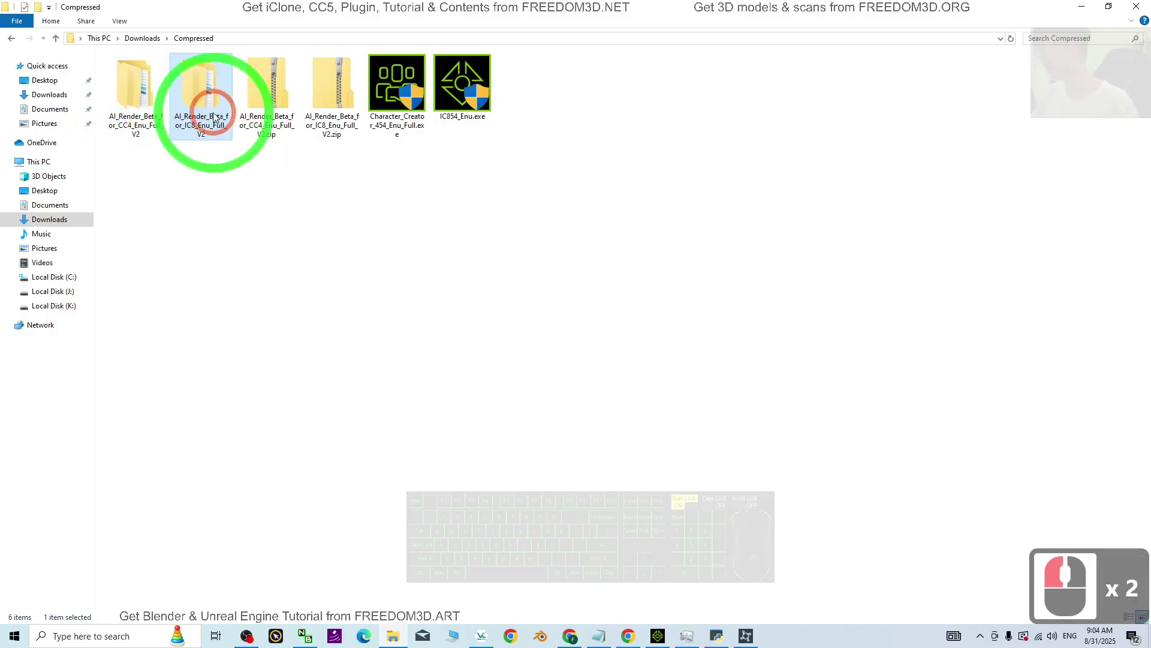
double_click(203, 83)
double_click(178, 79)
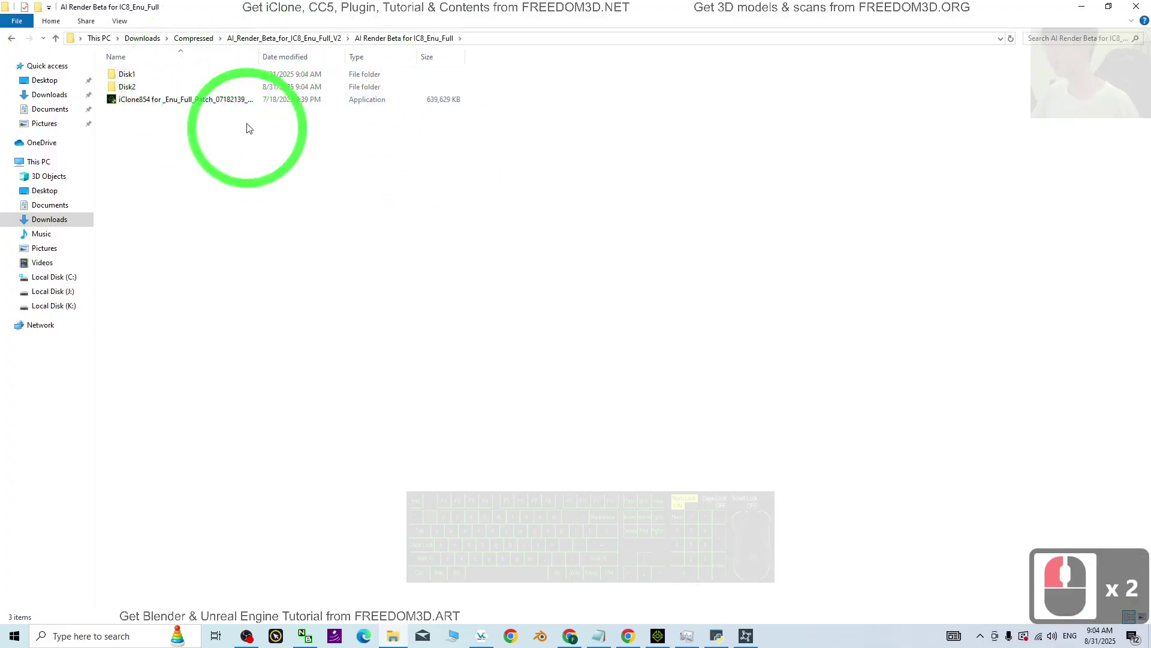
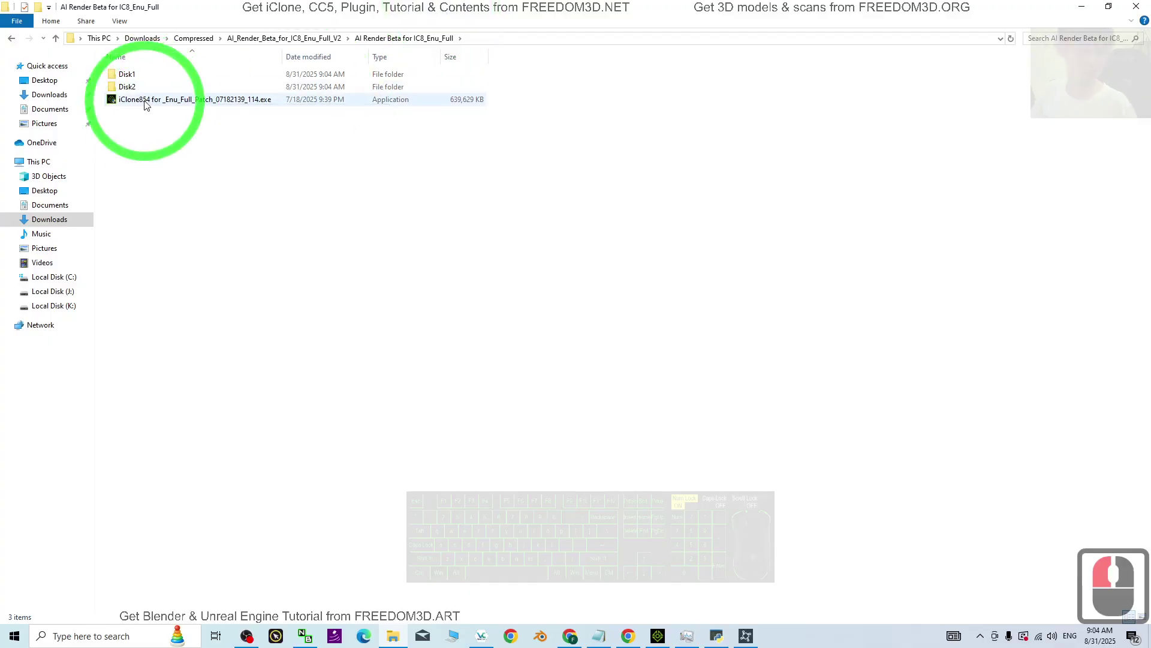
- Open the Disk1 folder and run setup.exe for the iClone 8 AI Render plugin
click(147, 104)
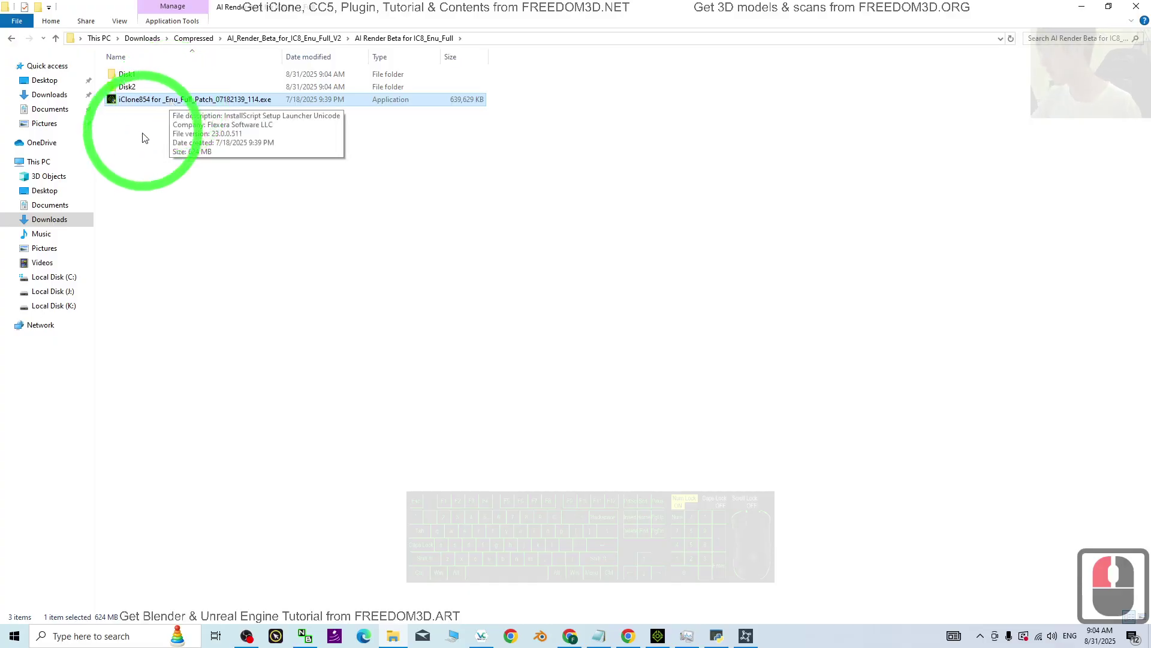
click(143, 139)
double_click(137, 79)
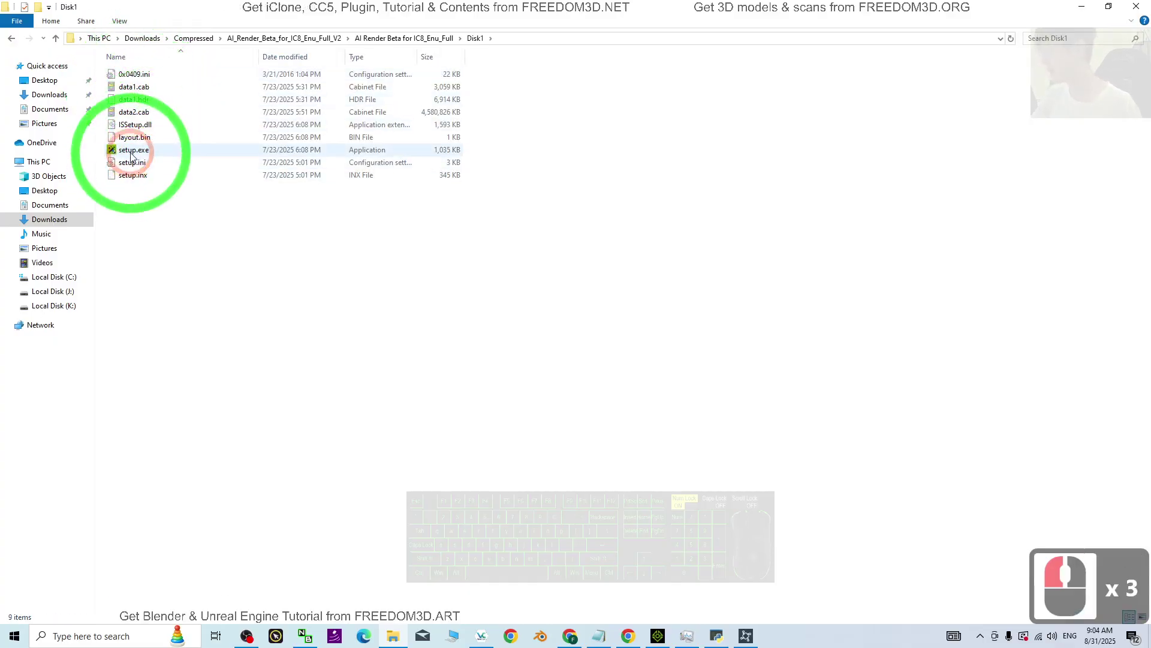
click(133, 154)
drag(137, 153, 185, 158)
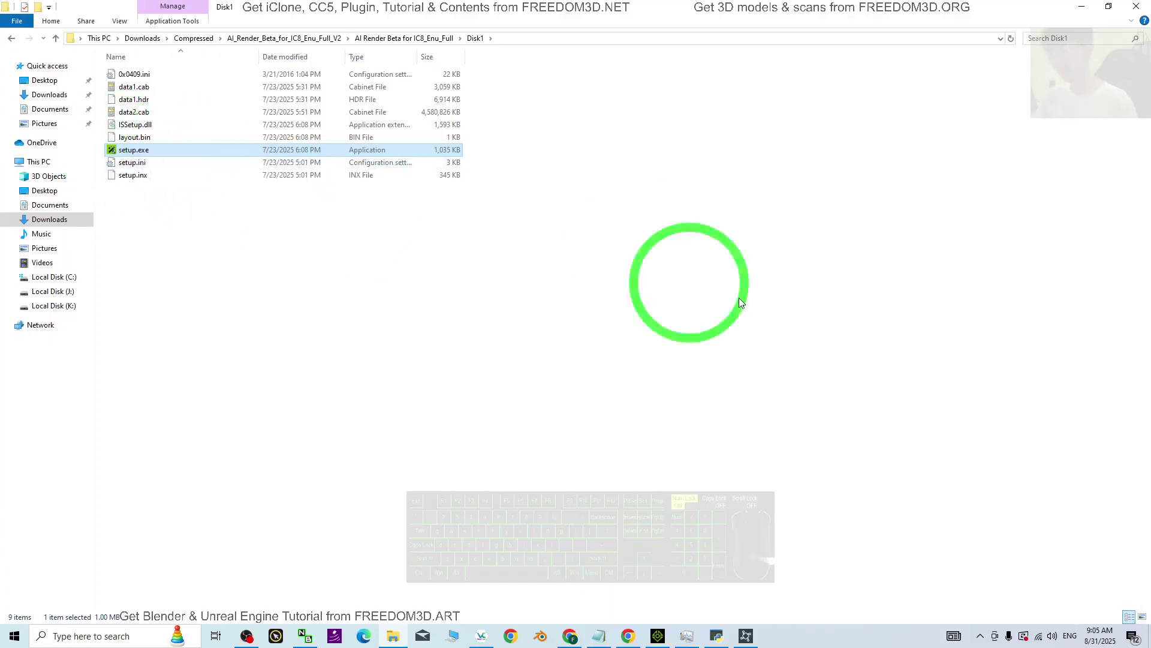
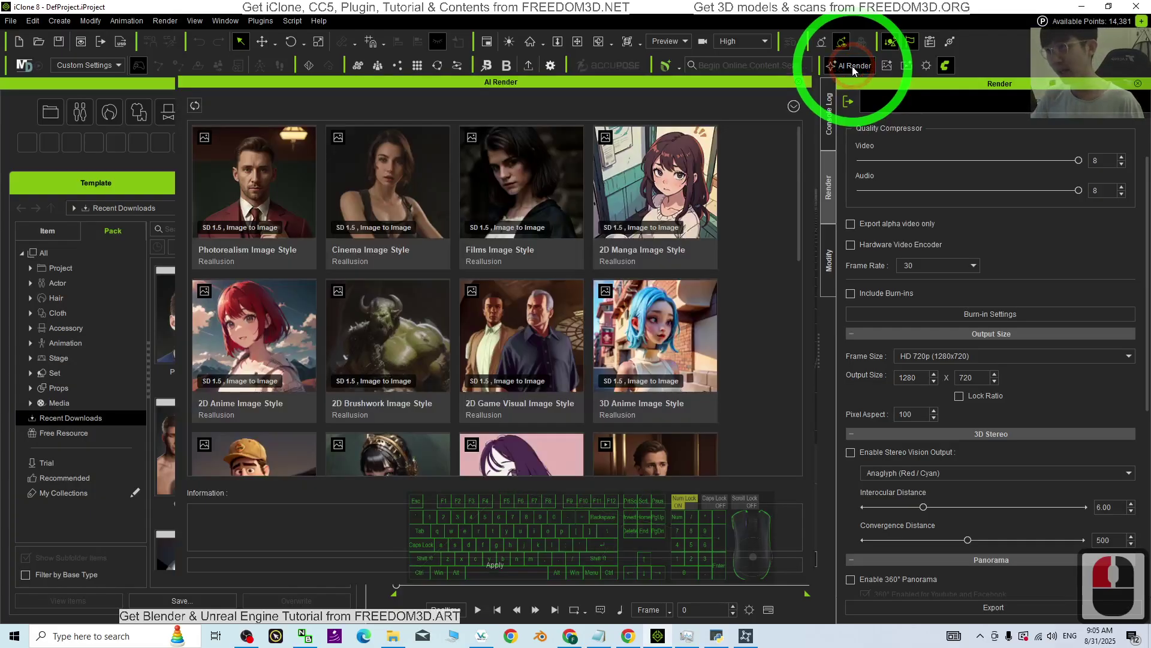
- Open the AI Render panel from the iClone 8 toolbar to show the style gallery
click(788, 140)
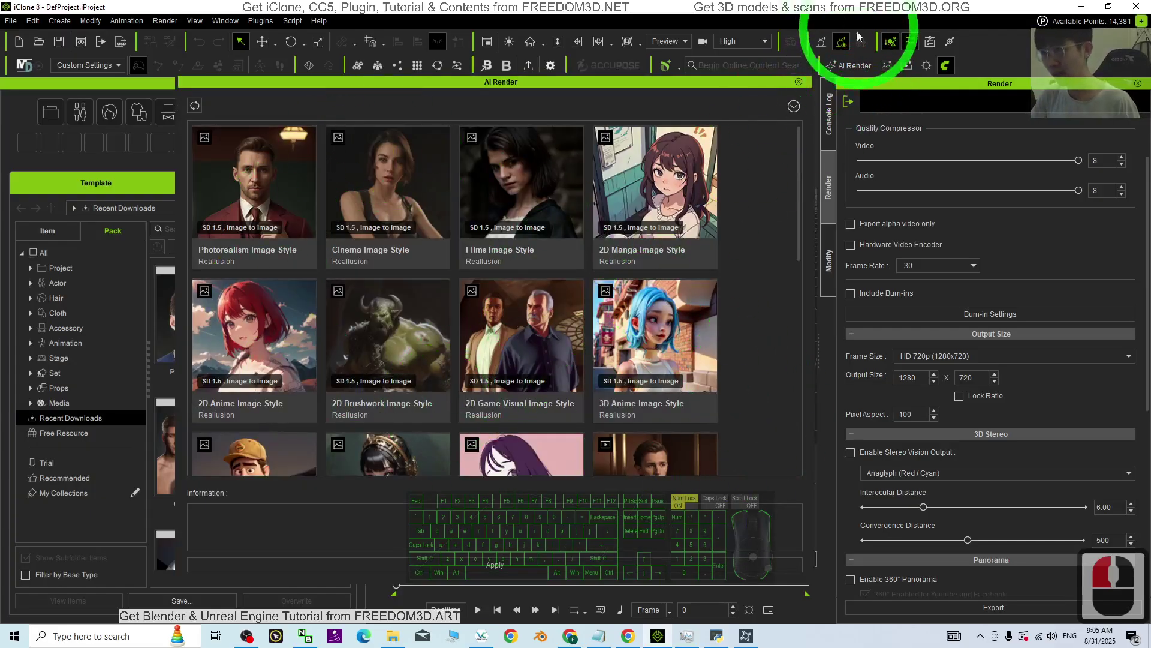
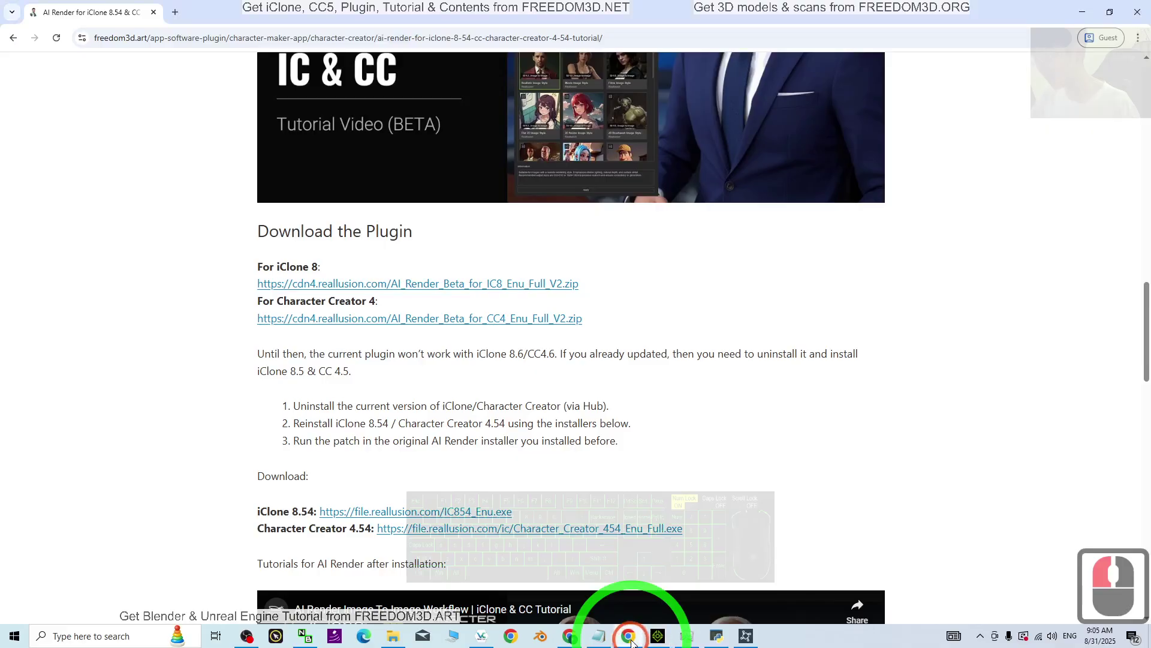
- Scroll the freedom3d tutorial page through the download links to the image-to-image and video-to-video tutorial videos
drag(711, 245, 662, 383)
scroll(up, 3)
scroll(down, 3)
scroll(up, 3)
scroll(down, 3)
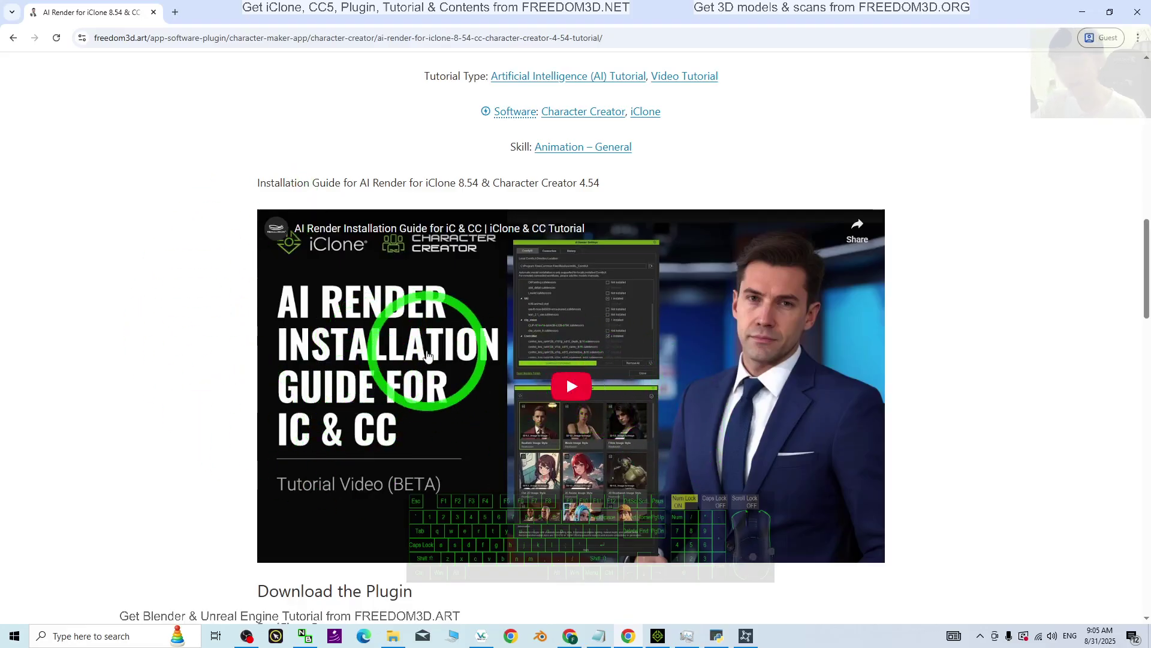
scroll(down, 3)
scroll(down, 3)
scroll(down, 3)
scroll(up, 3)
scroll(up, 3)
scroll(down, 3)
scroll(up, 3)
scroll(down, 3)
scroll(down, 3)
scroll(down, 3)
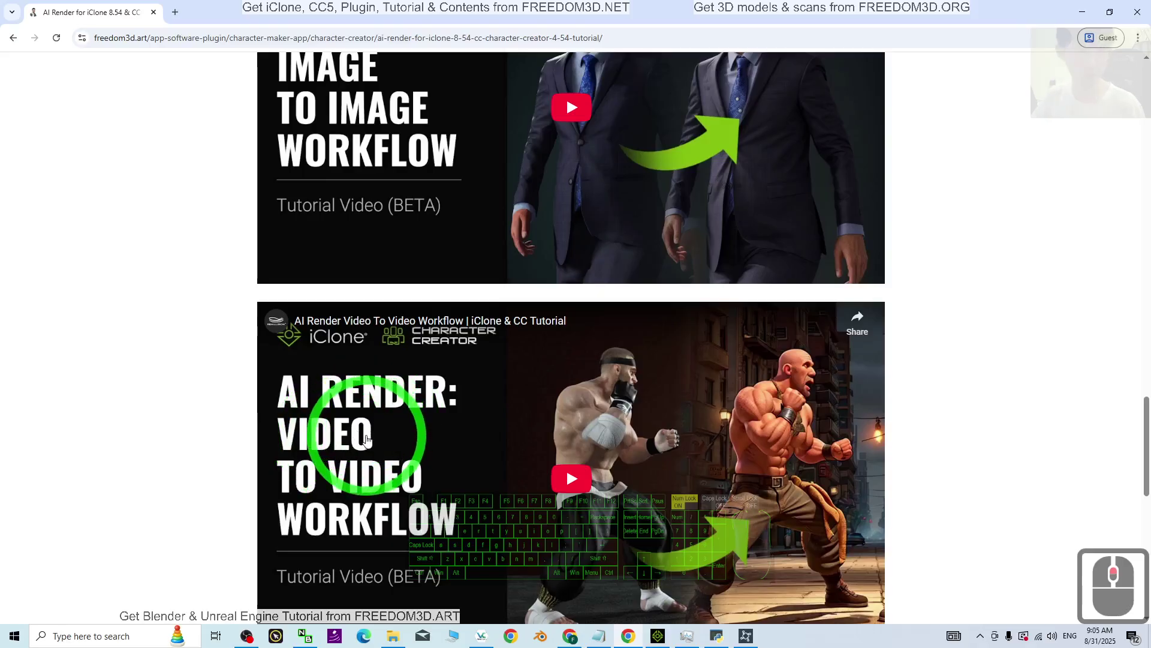
scroll(down, 3)
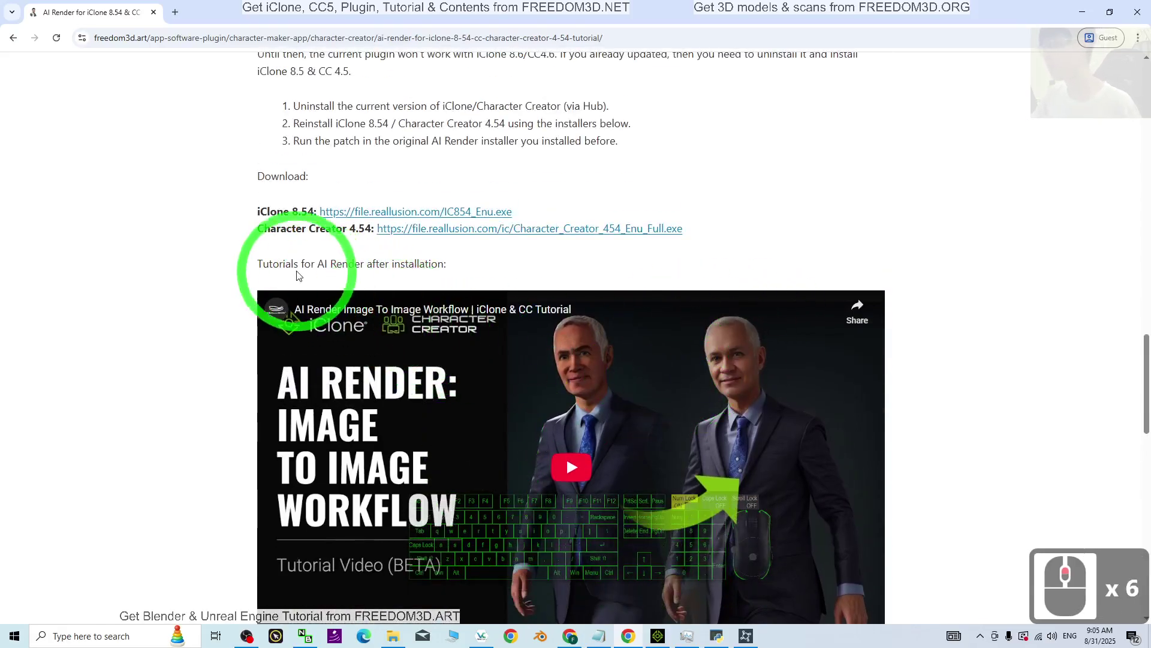
scroll(down, 3)
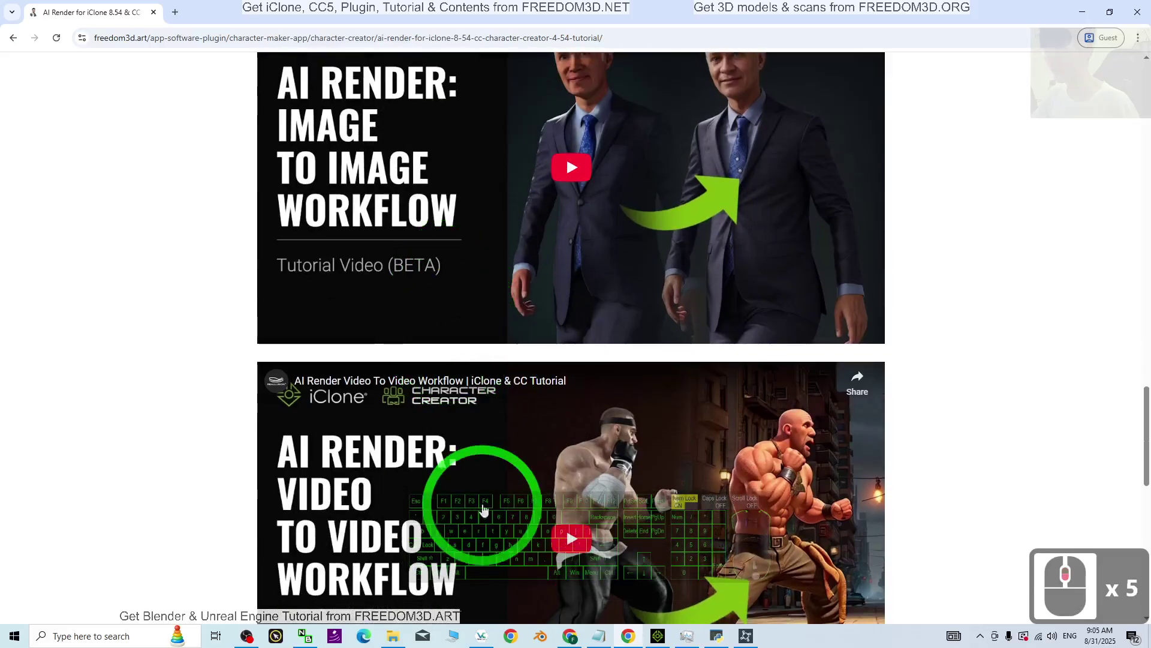
scroll(down, 3)
scroll(up, 3)
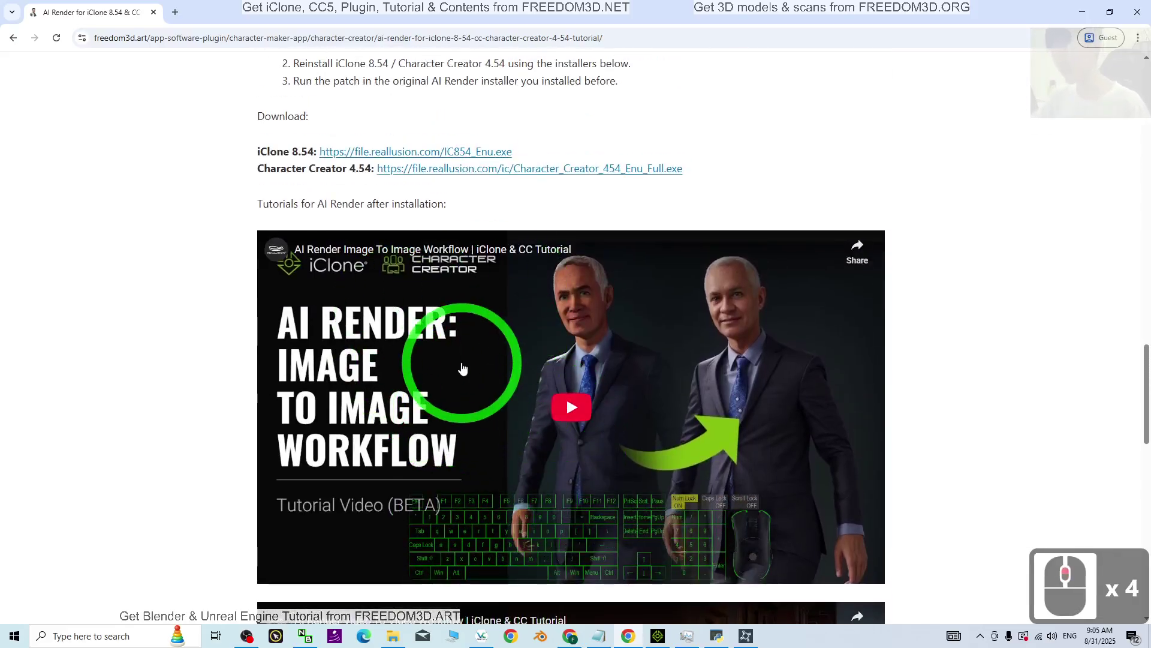
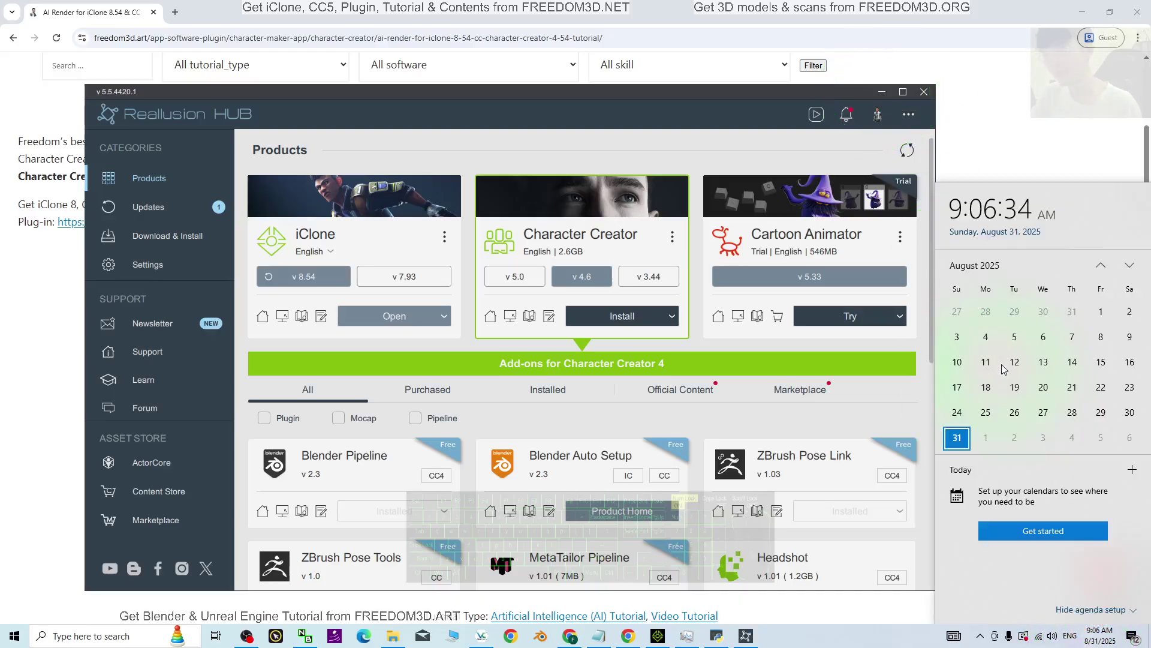
- Minimize Reallusion Hub so Chrome's FREEDOM3D AI Render page shows again
drag(1030, 86, 488, 553)
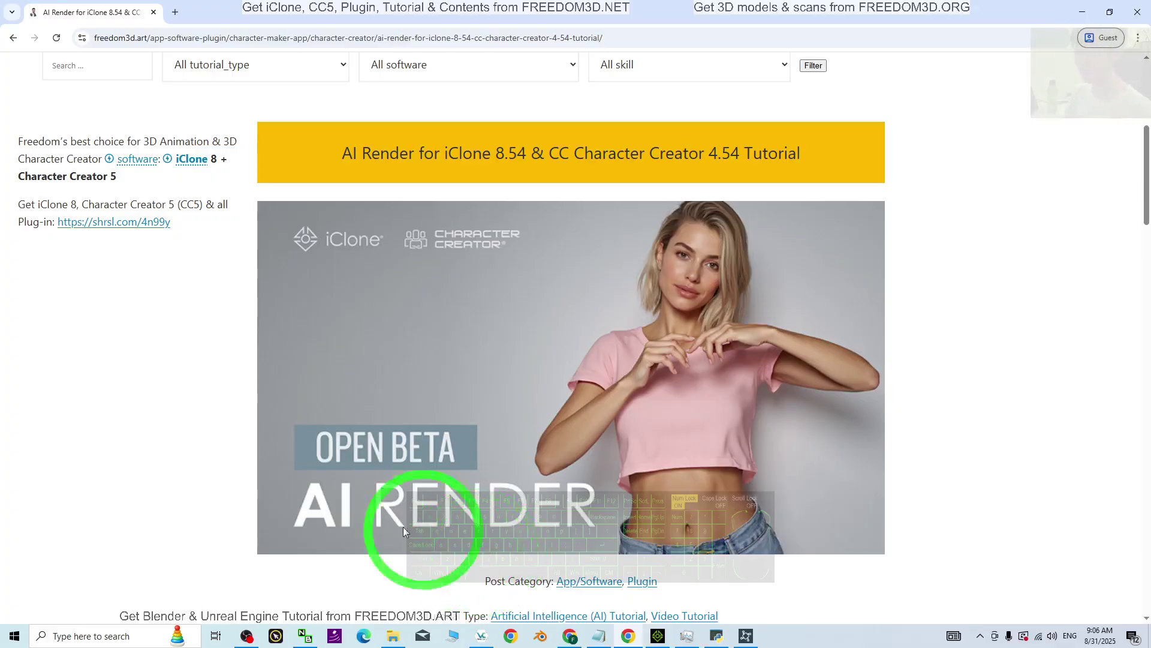
- Scroll the FREEDOM3D AI Render tutorial page back up toward the top in Chrome
scroll(down, 3)
scroll(up, 3)
scroll(up, 3)
drag(434, 386, 890, 429)
scroll(down, 3)
scroll(up, 3)
scroll(down, 3)
drag(451, 369, 868, 392)
scroll(up, 3)
scroll(down, 3)
scroll(up, 3)
middle_click(967, 426)
scroll(down, 3)
middle_click(963, 431)
scroll(up, 3)
scroll(down, 3)
scroll(down, 3)
drag(929, 412, 918, 423)
scroll(up, 3)
scroll(down, 3)
scroll(up, 3)
- Bring iClone 8 forward and open the AI Render style gallery
click(1093, 10)
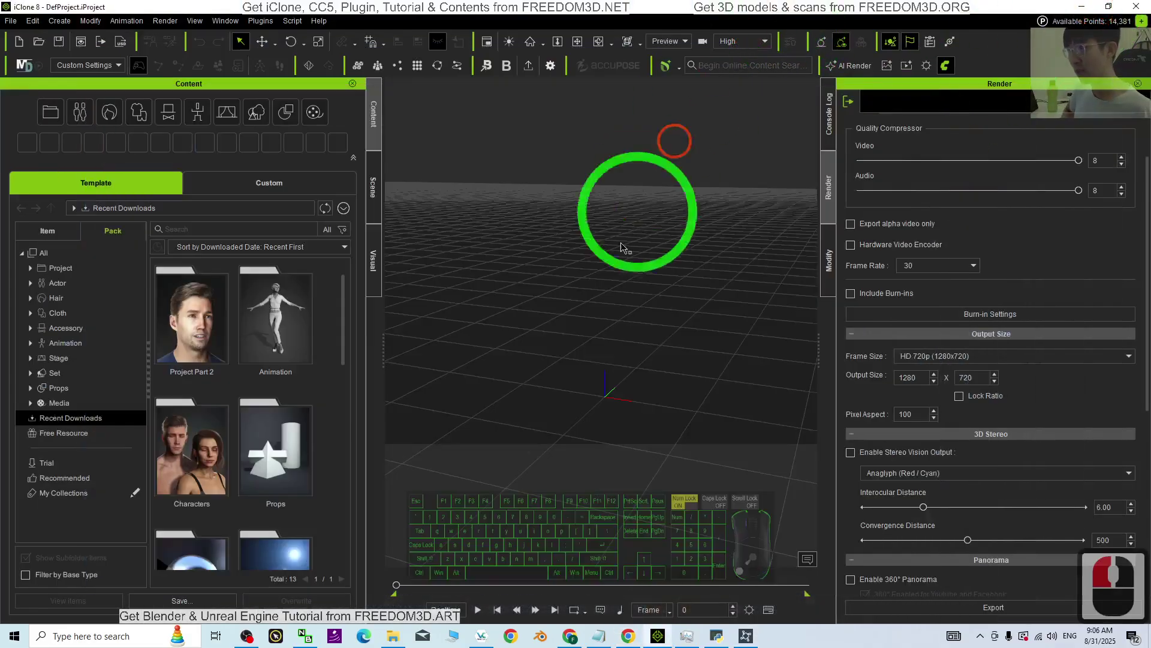
click(821, 165)
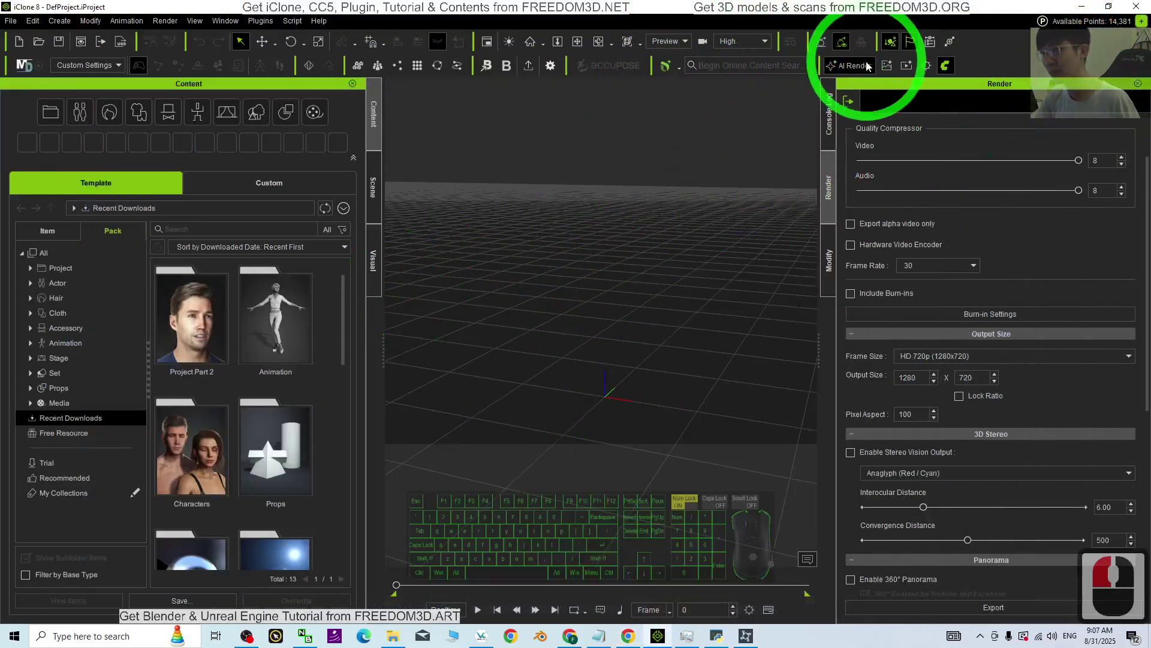
drag(535, 300, 624, 353)
scroll(down, 3)
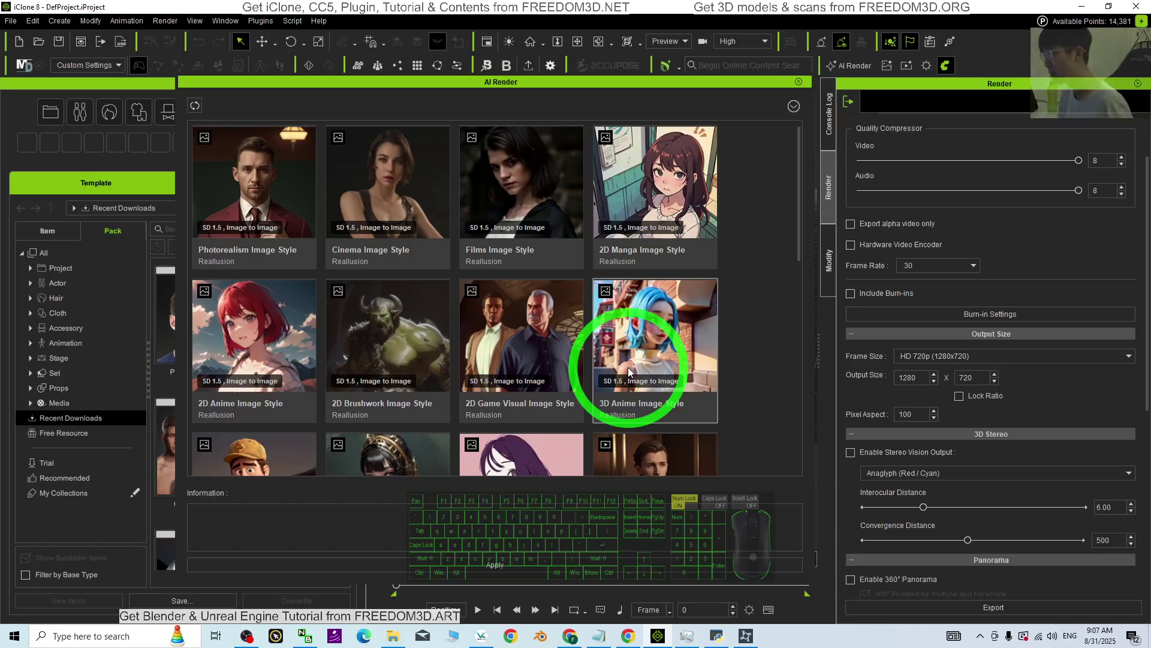
- Select the 3D Anime Image Style and scroll down to the video-to-video style templates
click(539, 334)
scroll(up, 3)
scroll(down, 3)
scroll(up, 3)
scroll(down, 3)
scroll(down, 3)
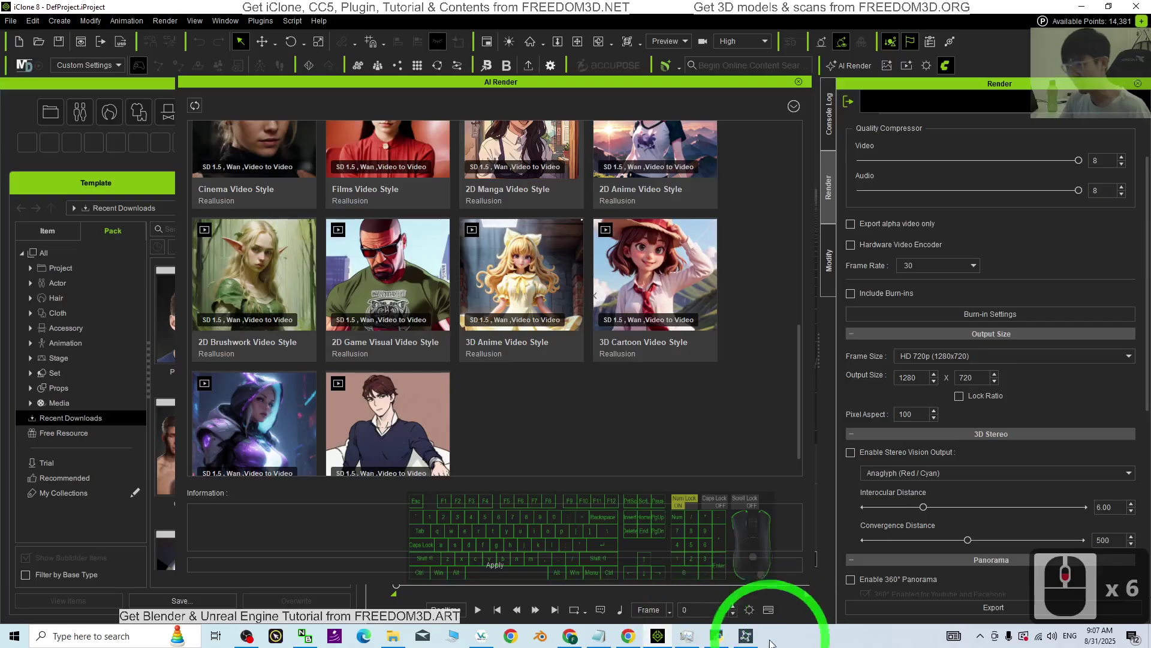